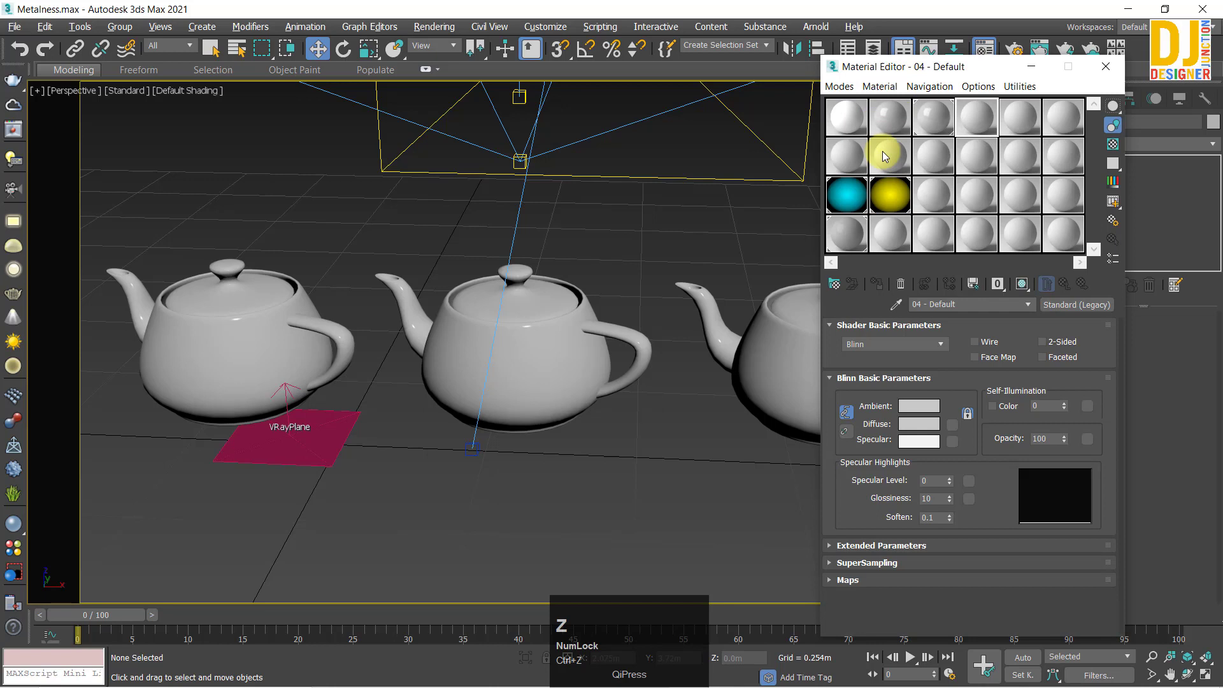
Step: Make material 04 a VRayMtl with 200-grey reflection and 0.85 glossiness
left_click_drag(899, 116, 987, 118)
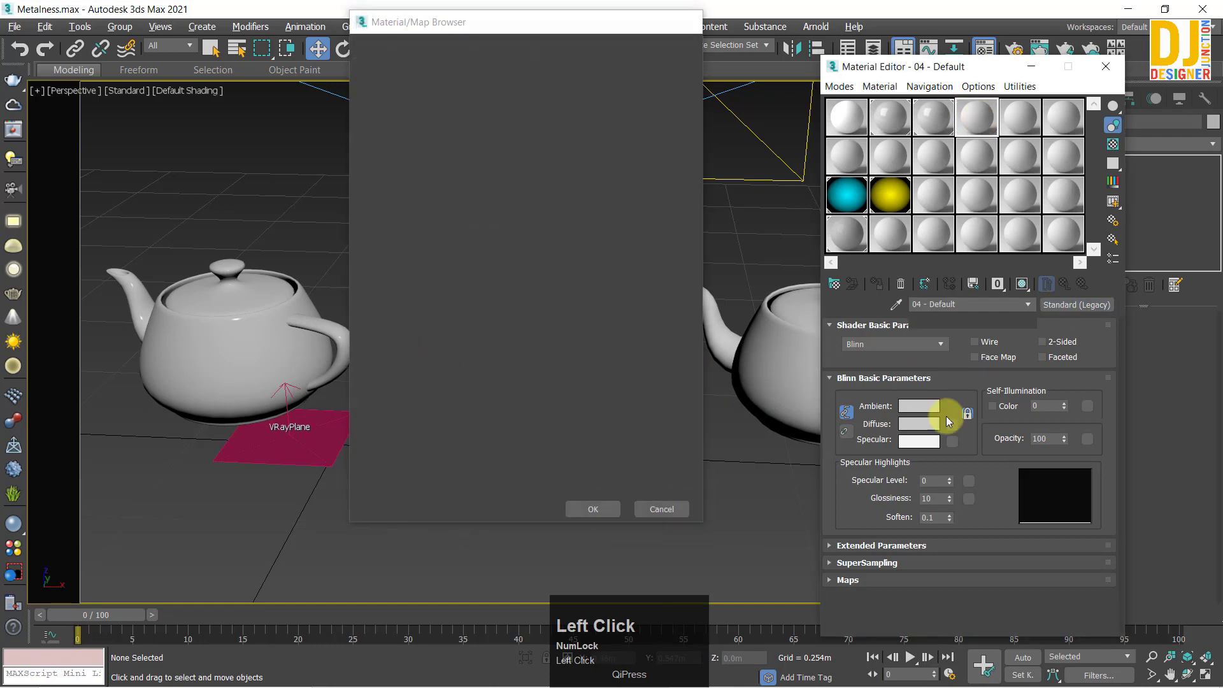
left_click(941, 365)
left_click(934, 387)
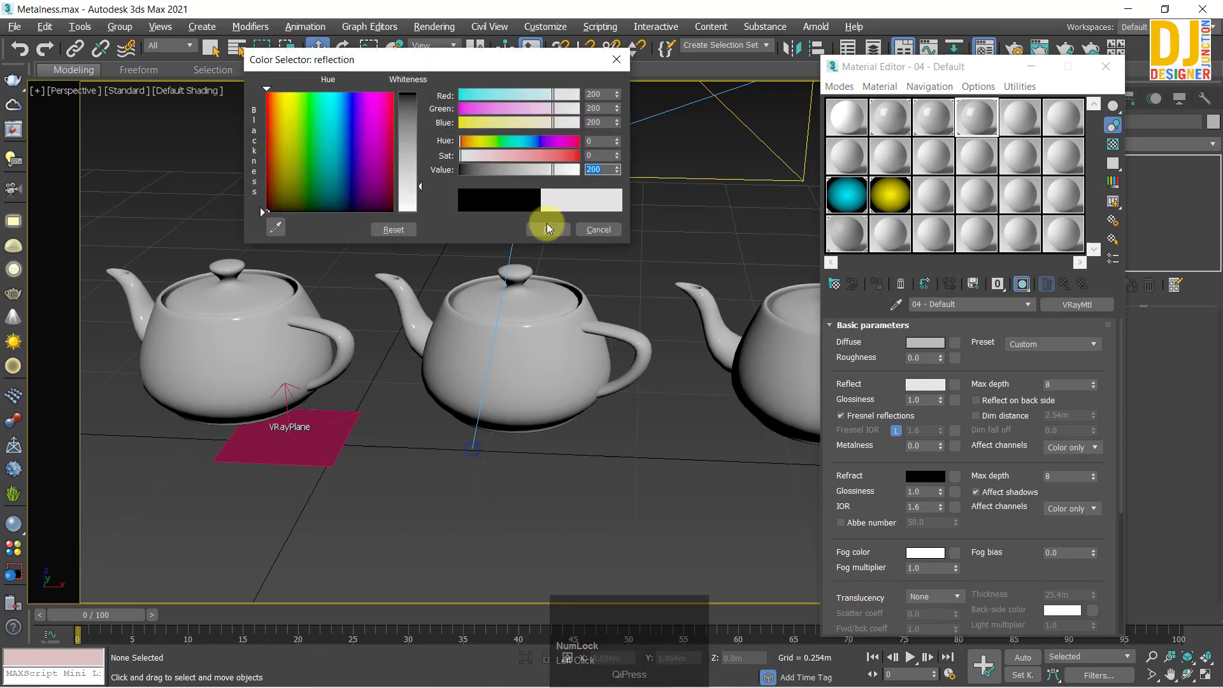
left_click(547, 232)
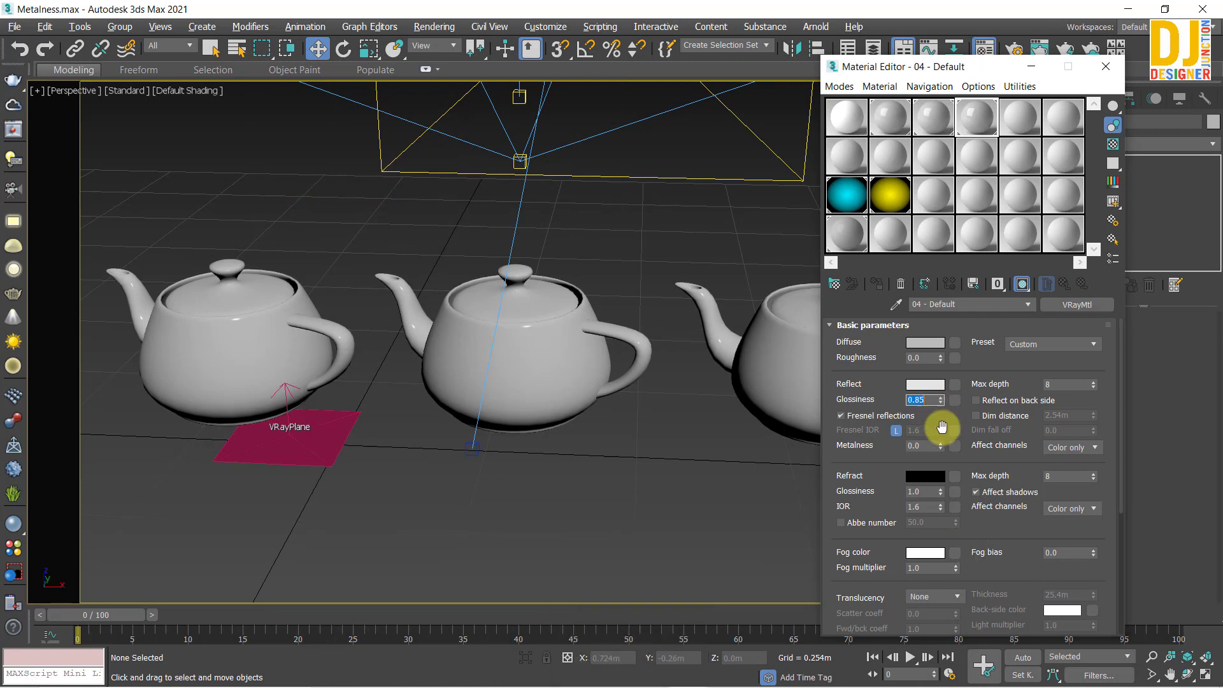
Step: Apply 200-grey reflection and 0.85 glossiness to materials 02 and 03 as VRayMtls
left_click(897, 112)
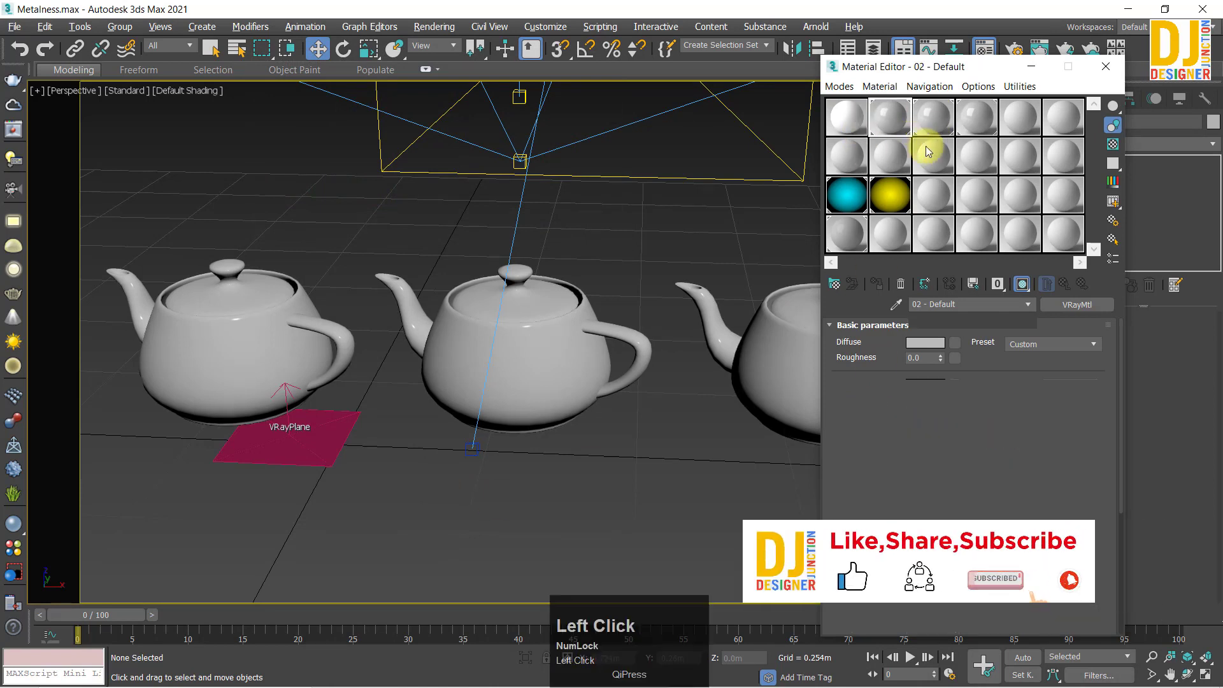
left_click(942, 114)
left_click(941, 343)
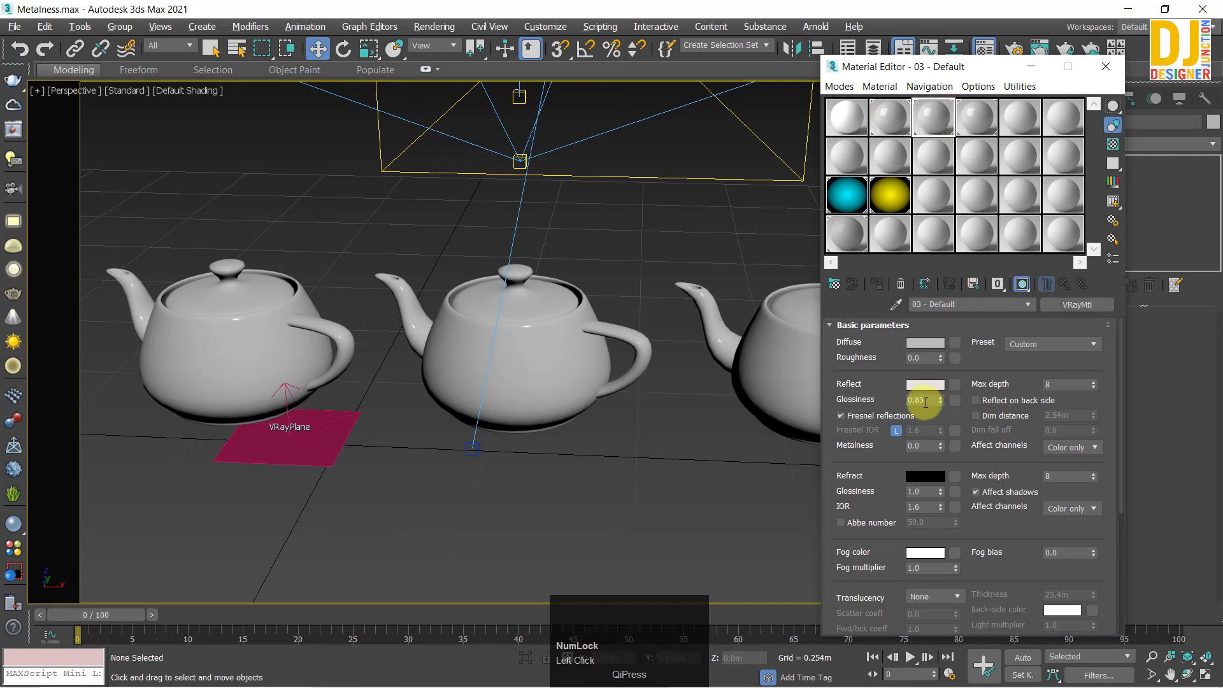
left_click(927, 395)
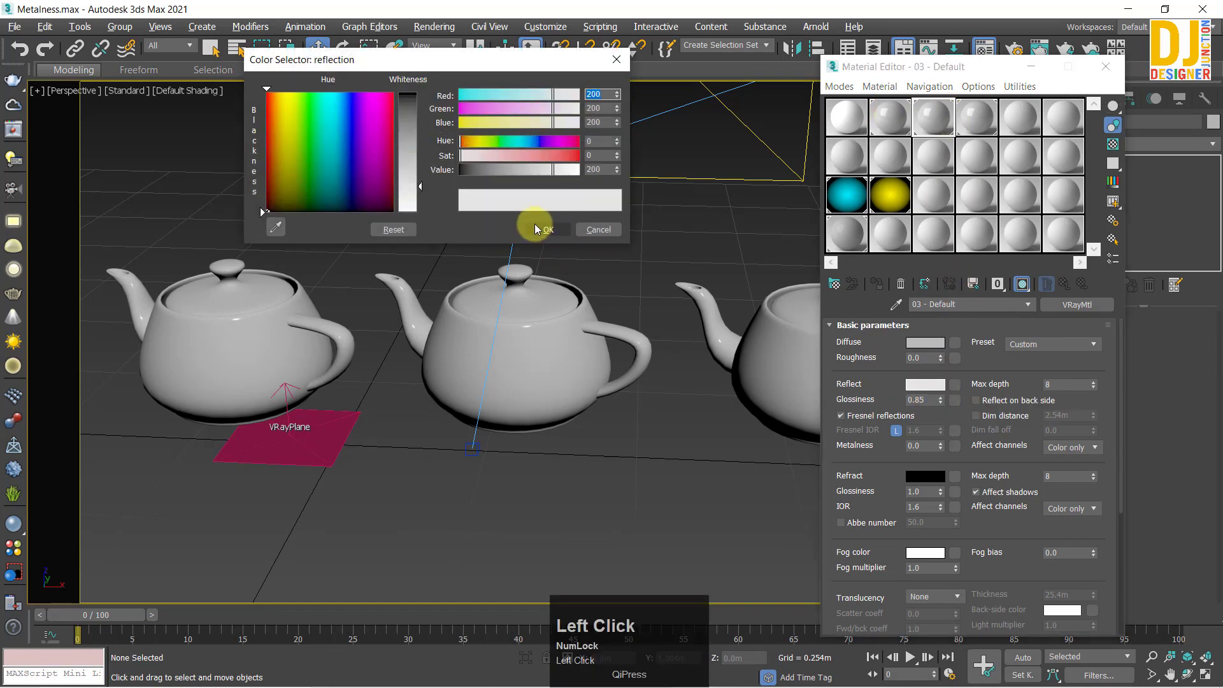
left_click(977, 185)
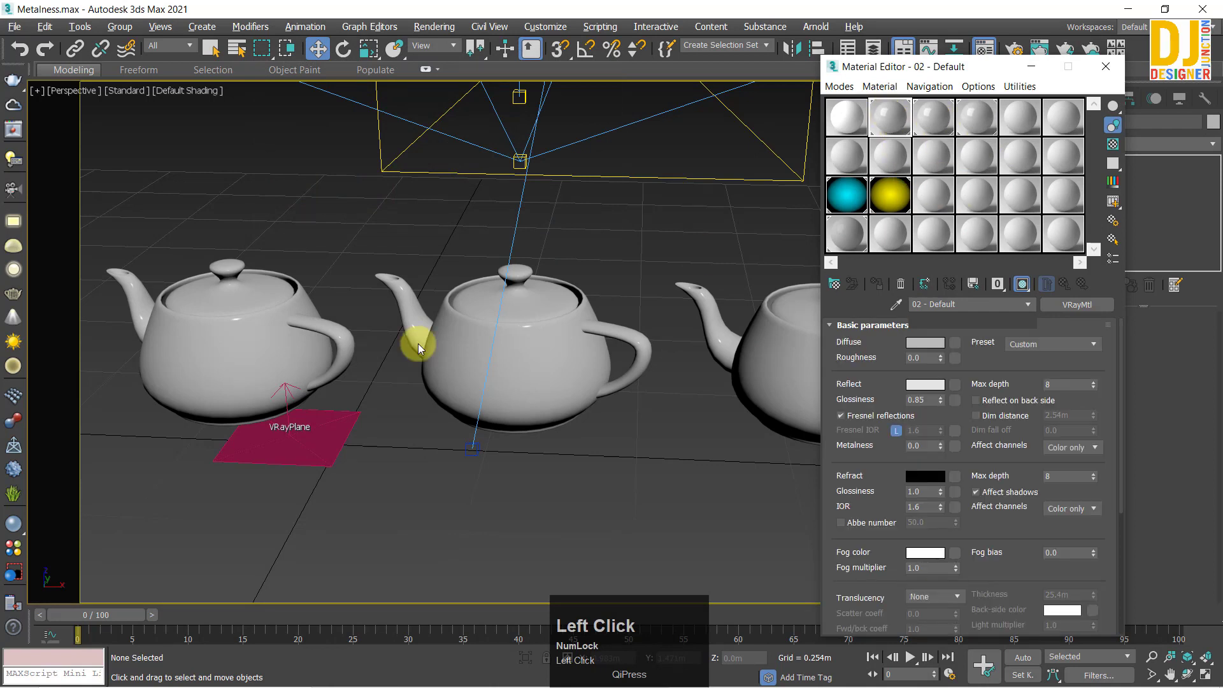
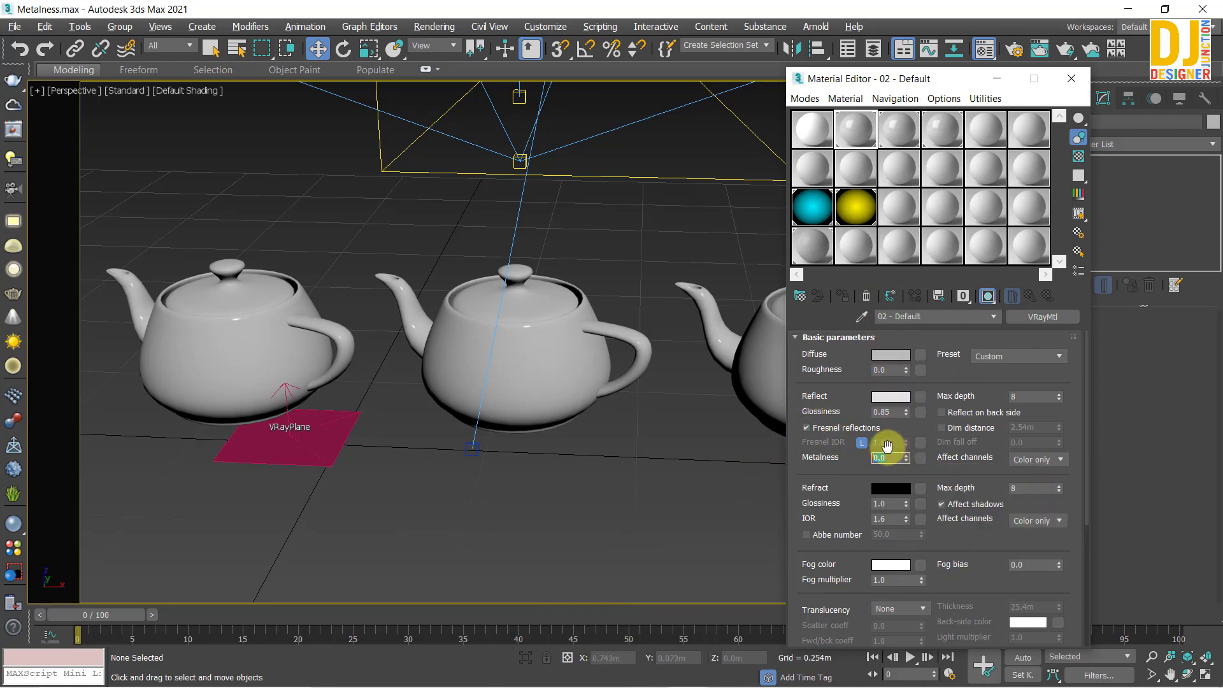
Step: Reconfirm material 02's reflection at 200 grey, glossiness 0.85 and metalness 0
left_click(901, 399)
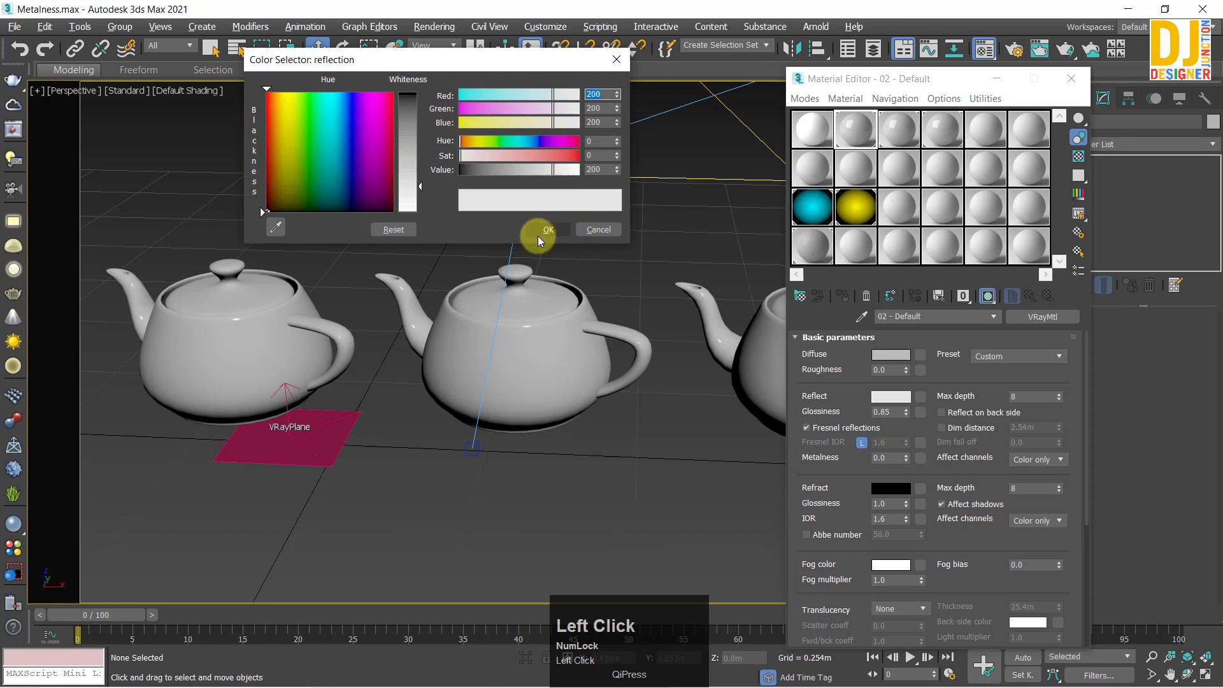
left_click(548, 235)
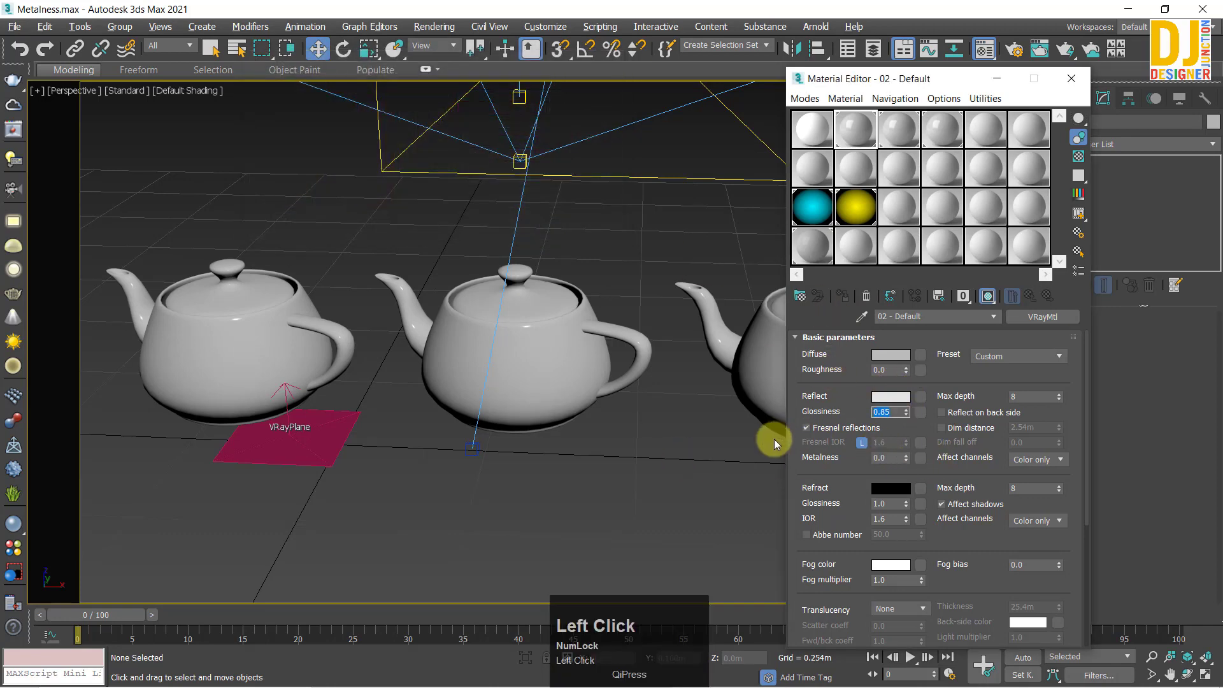
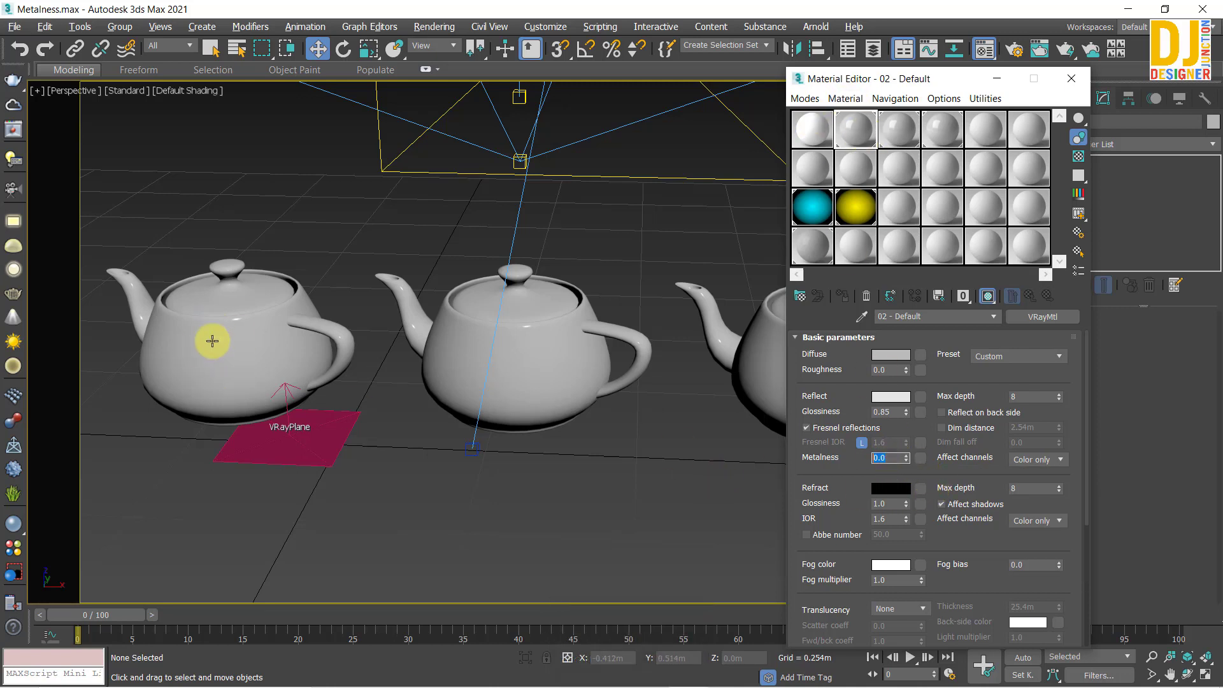
Step: Set metalness 0.2 on material 03 and 0.5 on material 04, keeping material 02 at 0
left_click(907, 130)
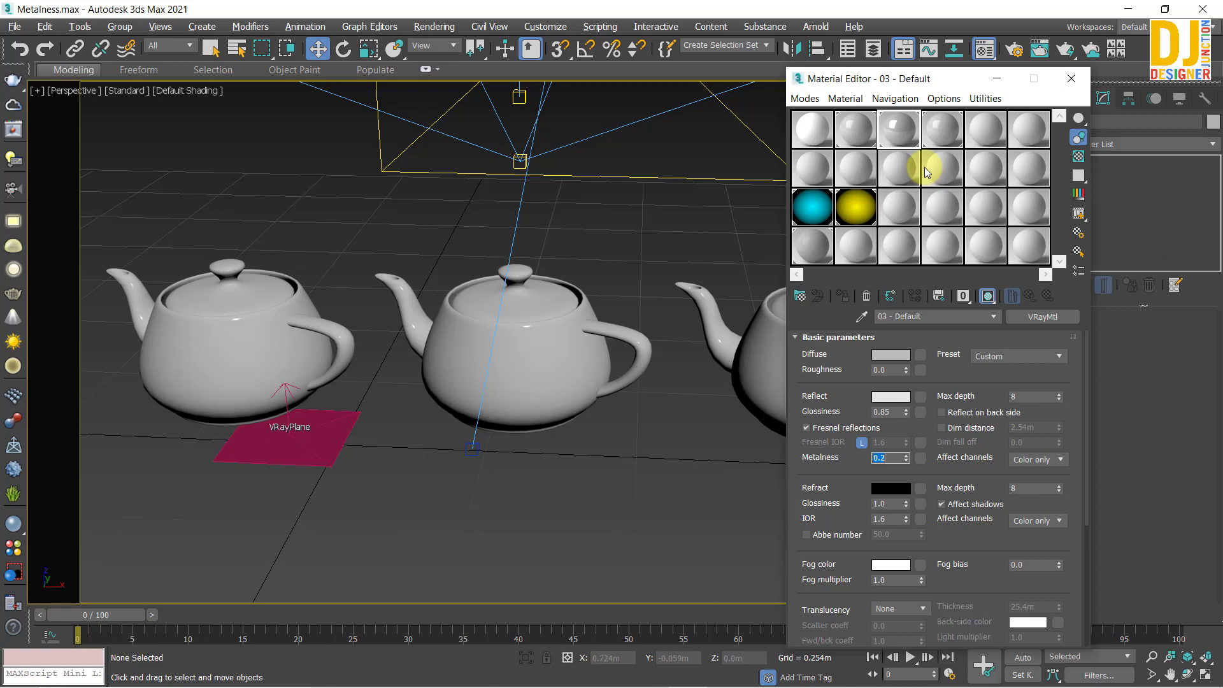
left_click(947, 131)
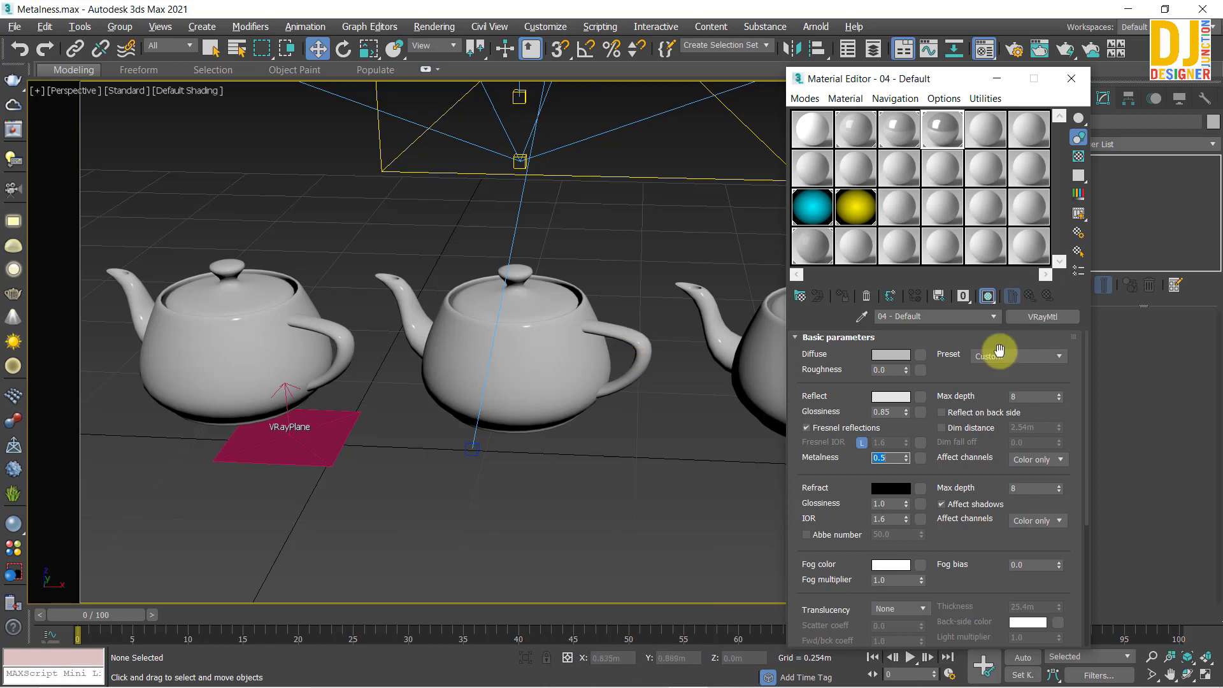
left_click(914, 134)
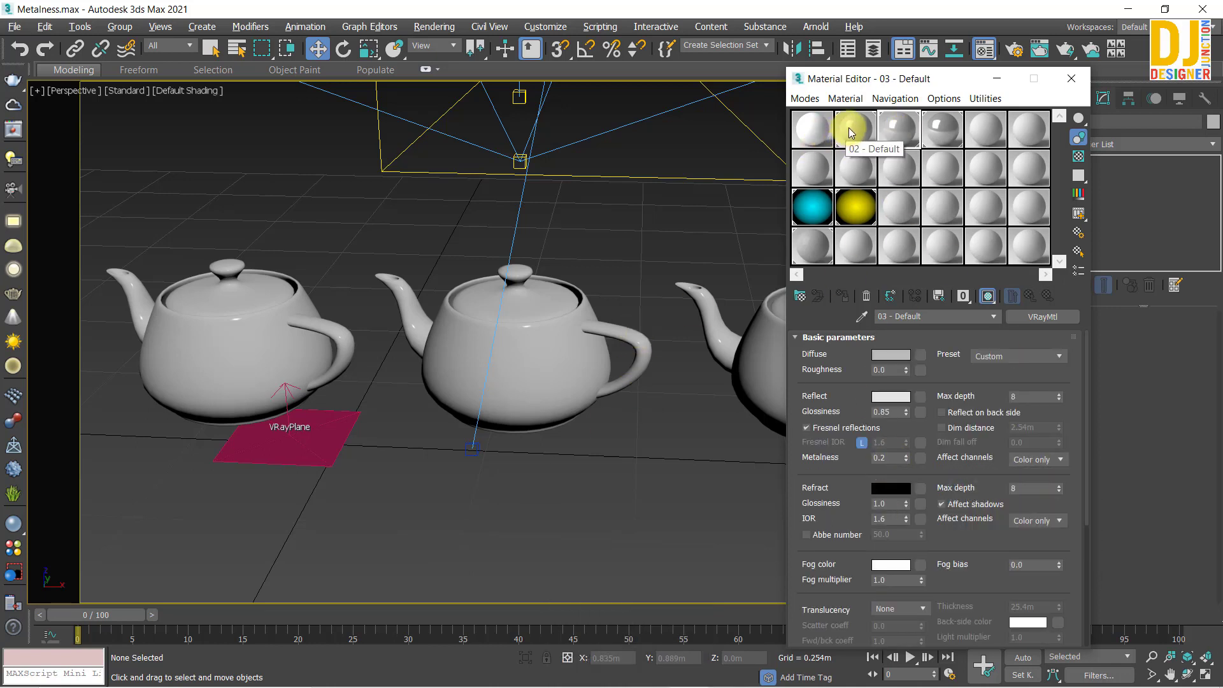
left_click(852, 135)
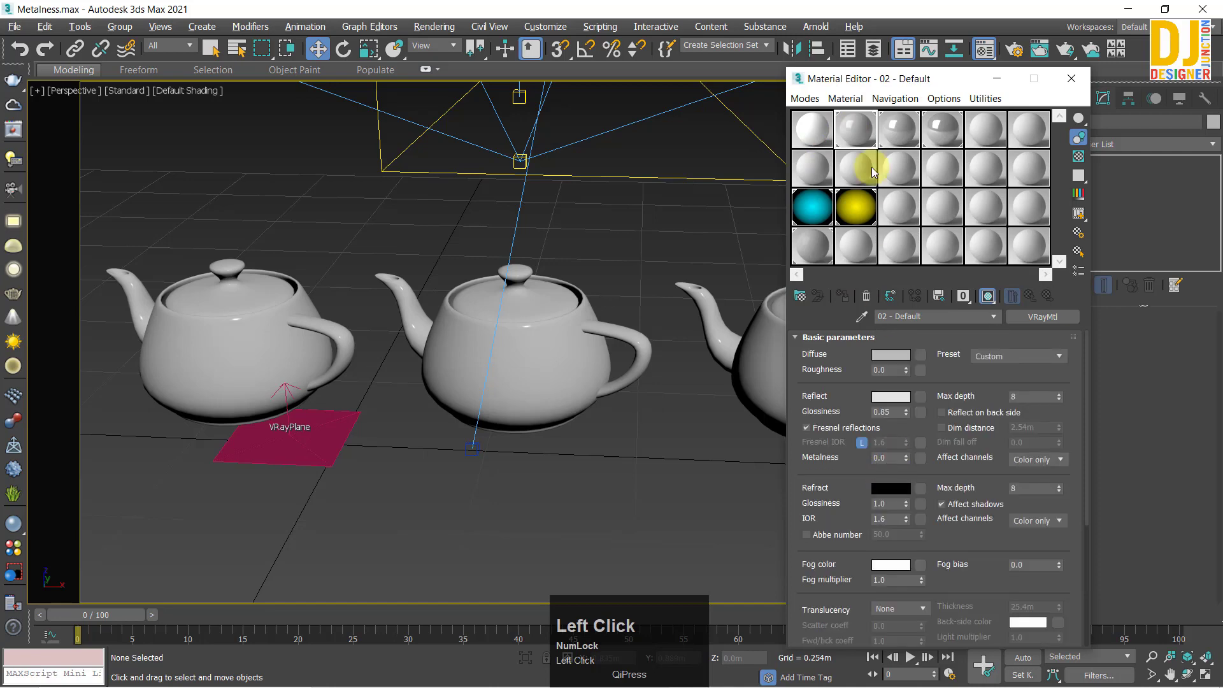
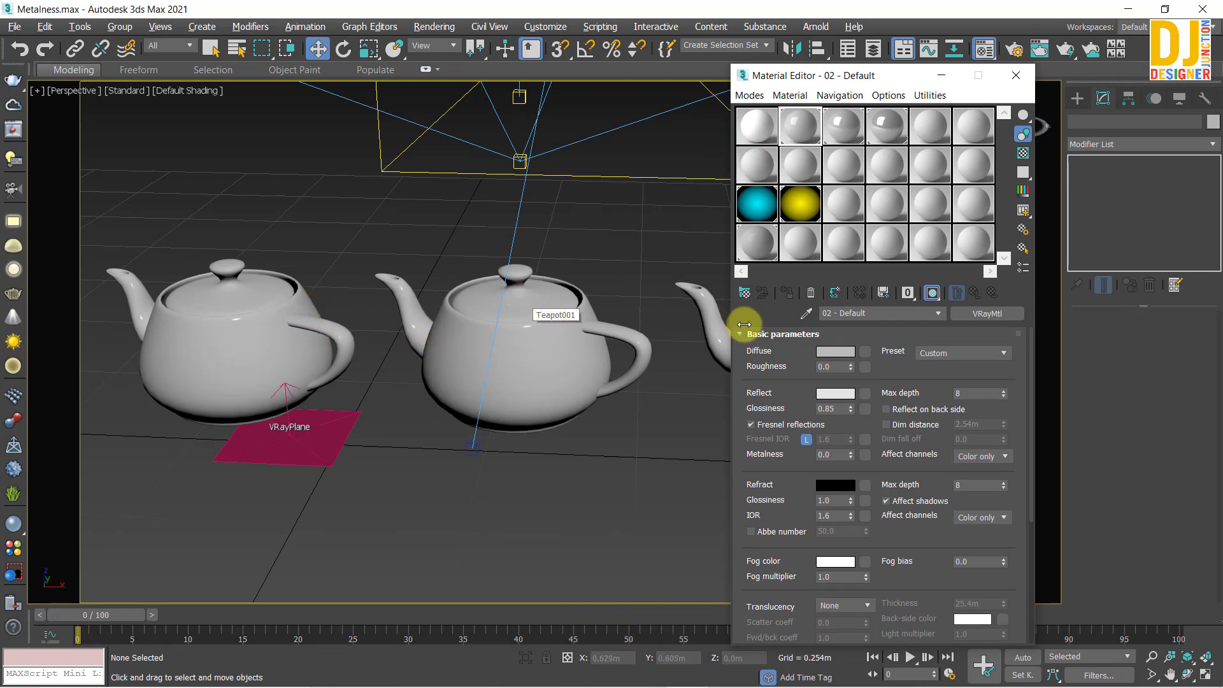
Step: Move the Material Editor aside, check material 03, then close it to reveal the teapots
left_click_drag(814, 82, 922, 92)
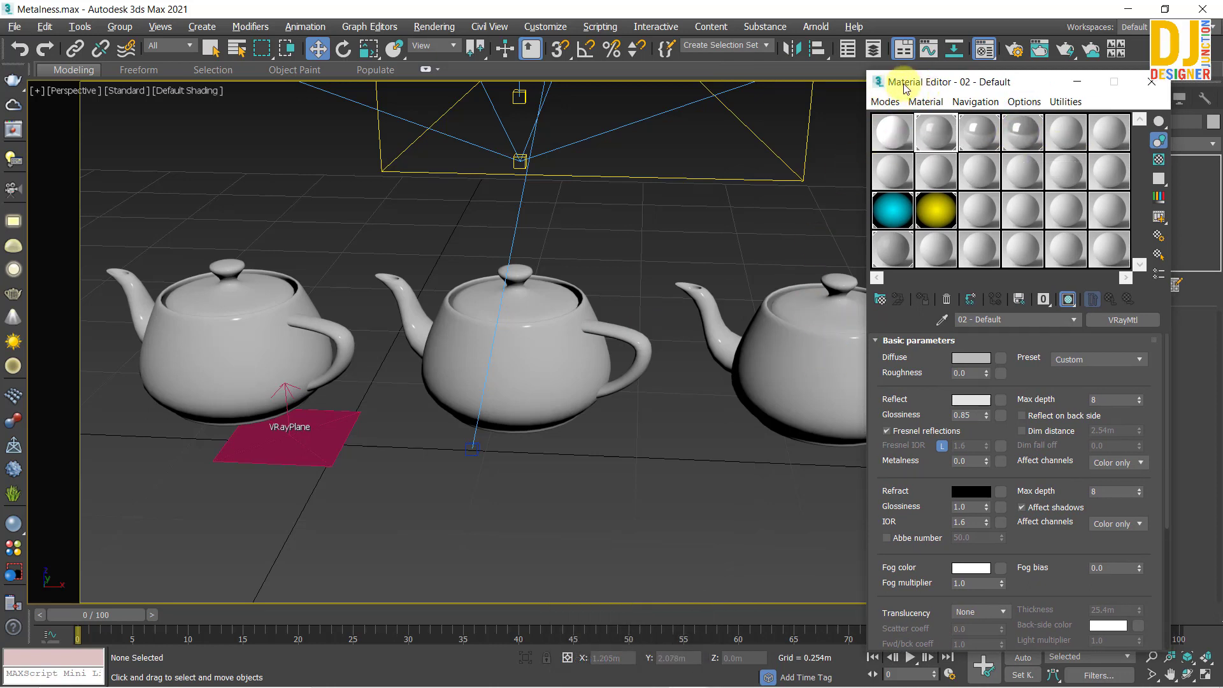
left_click(876, 83)
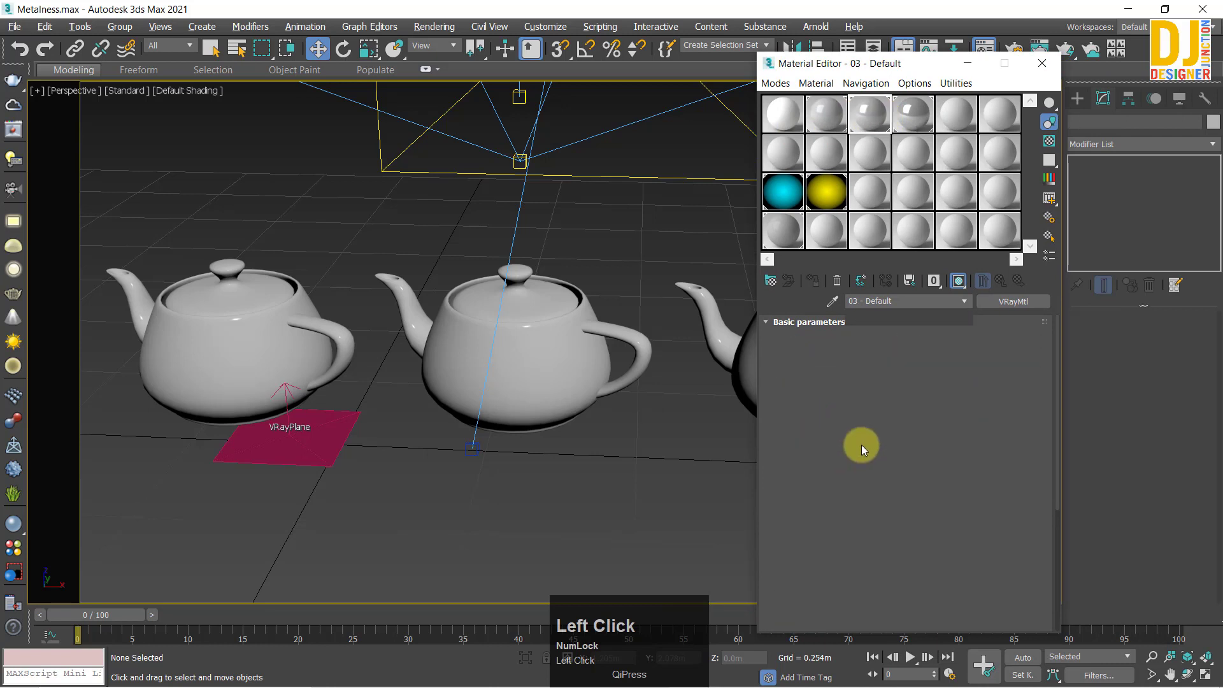
left_click(917, 109)
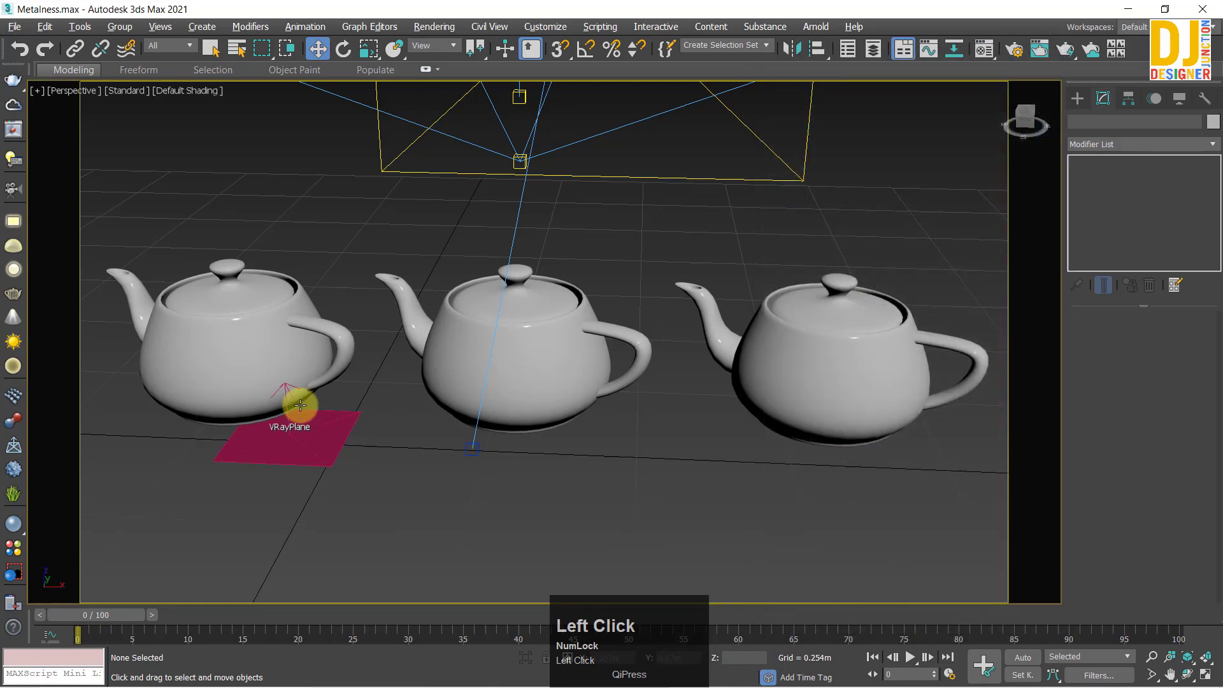
Step: Reopen the Material Editor to check material 02's metalness 0.0, then close it
left_click(986, 49)
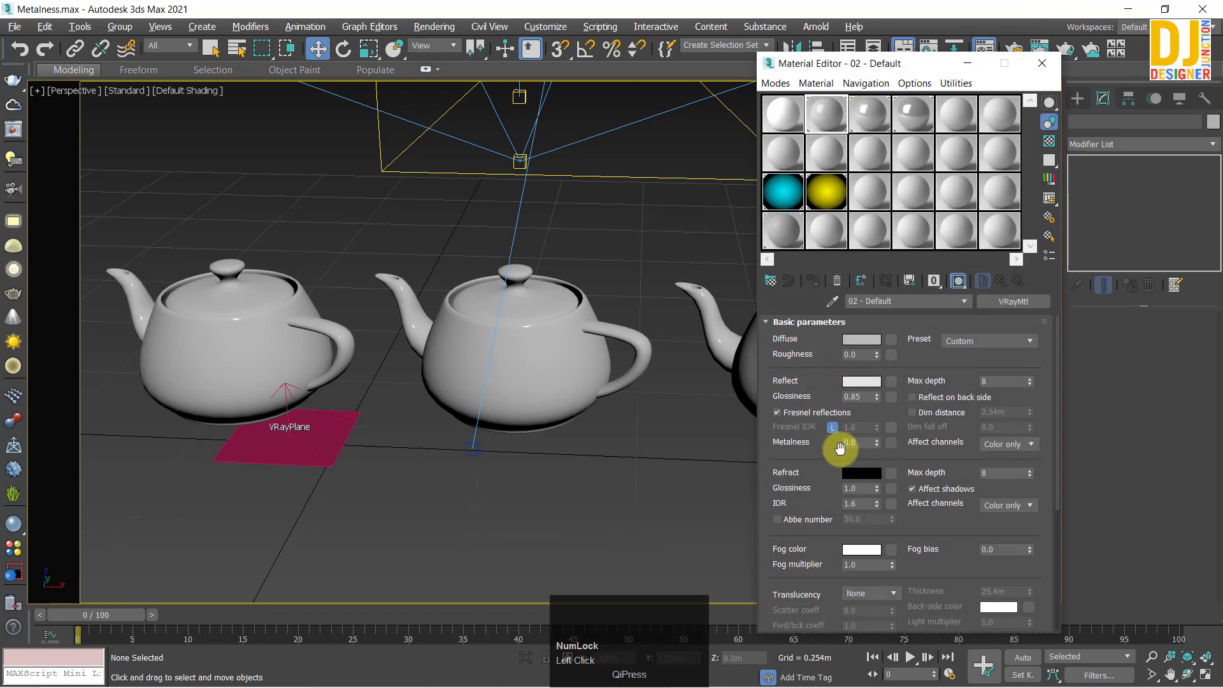
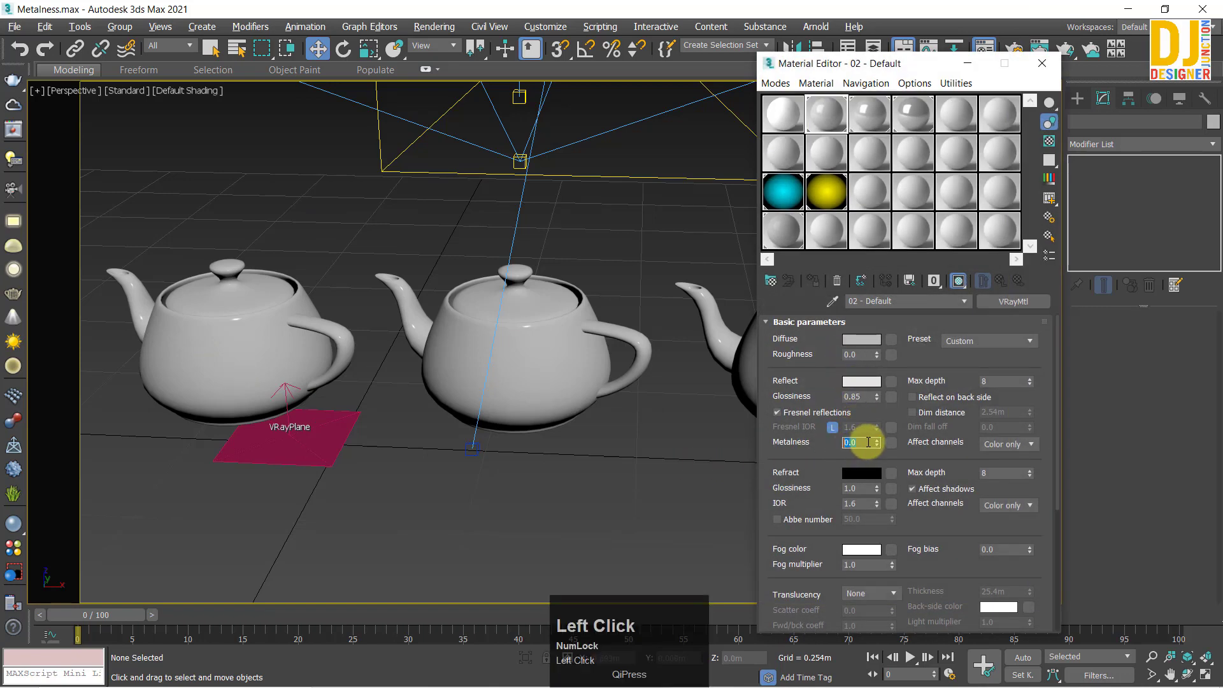
left_click(827, 109)
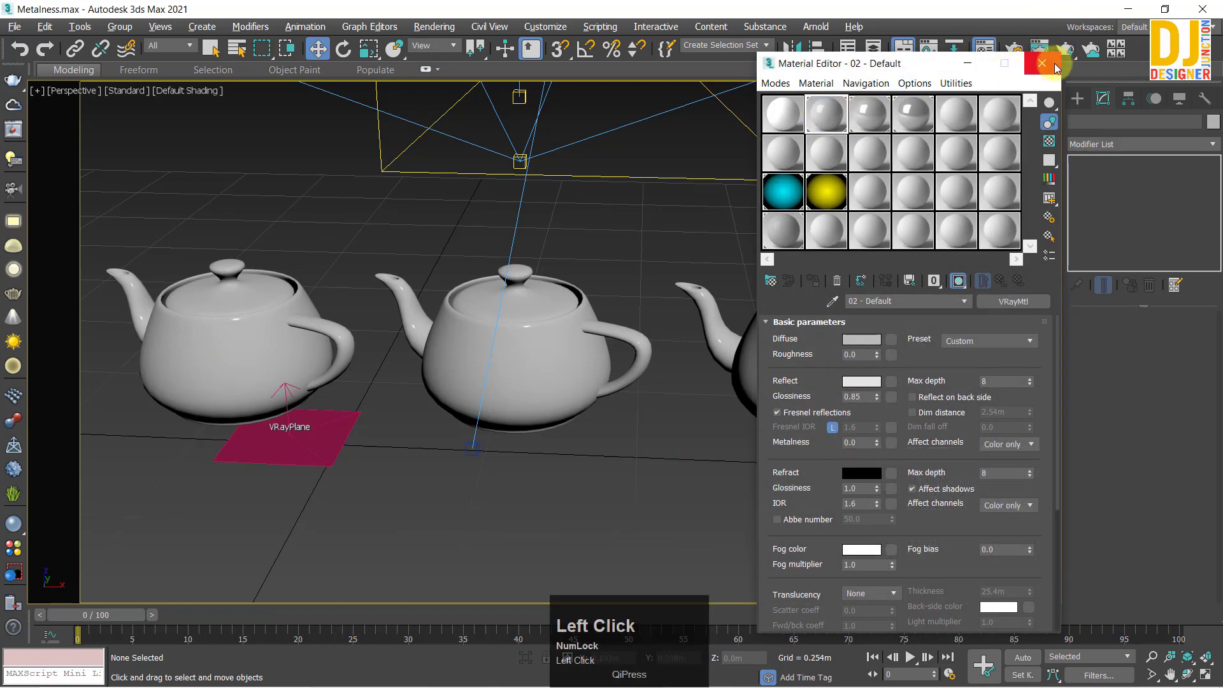